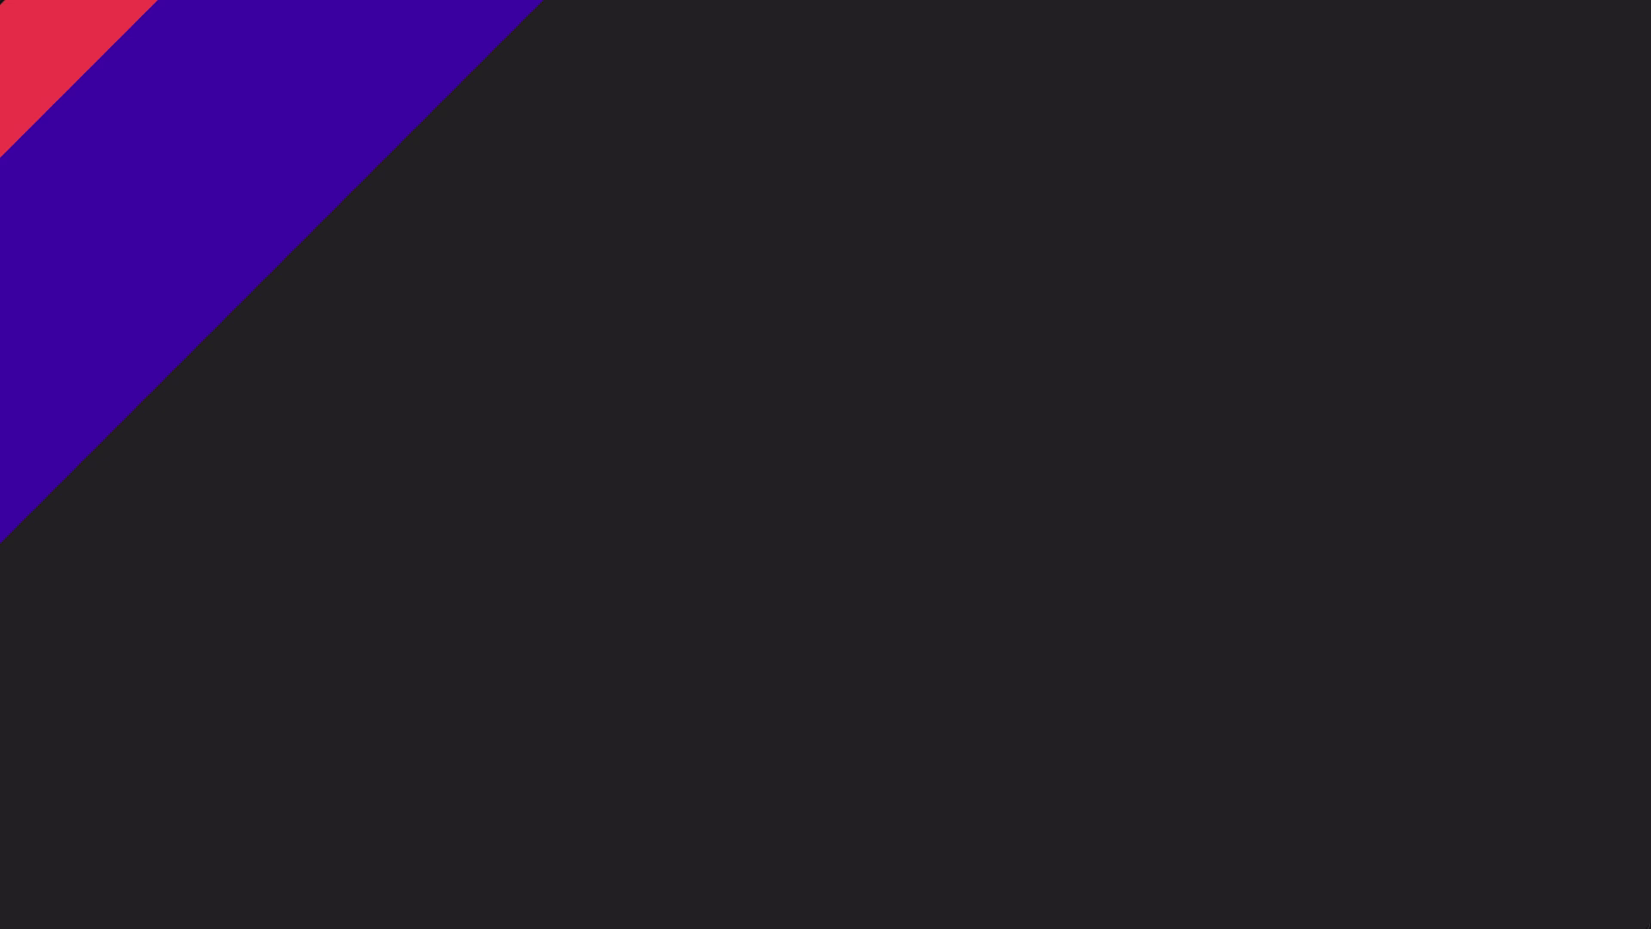
# - Open the recent 3point_cam_Shading.blend scene of a sphere, plane and three lights
pyautogui.moveTo(47, 44); pyautogui.dragTo(353, 109)
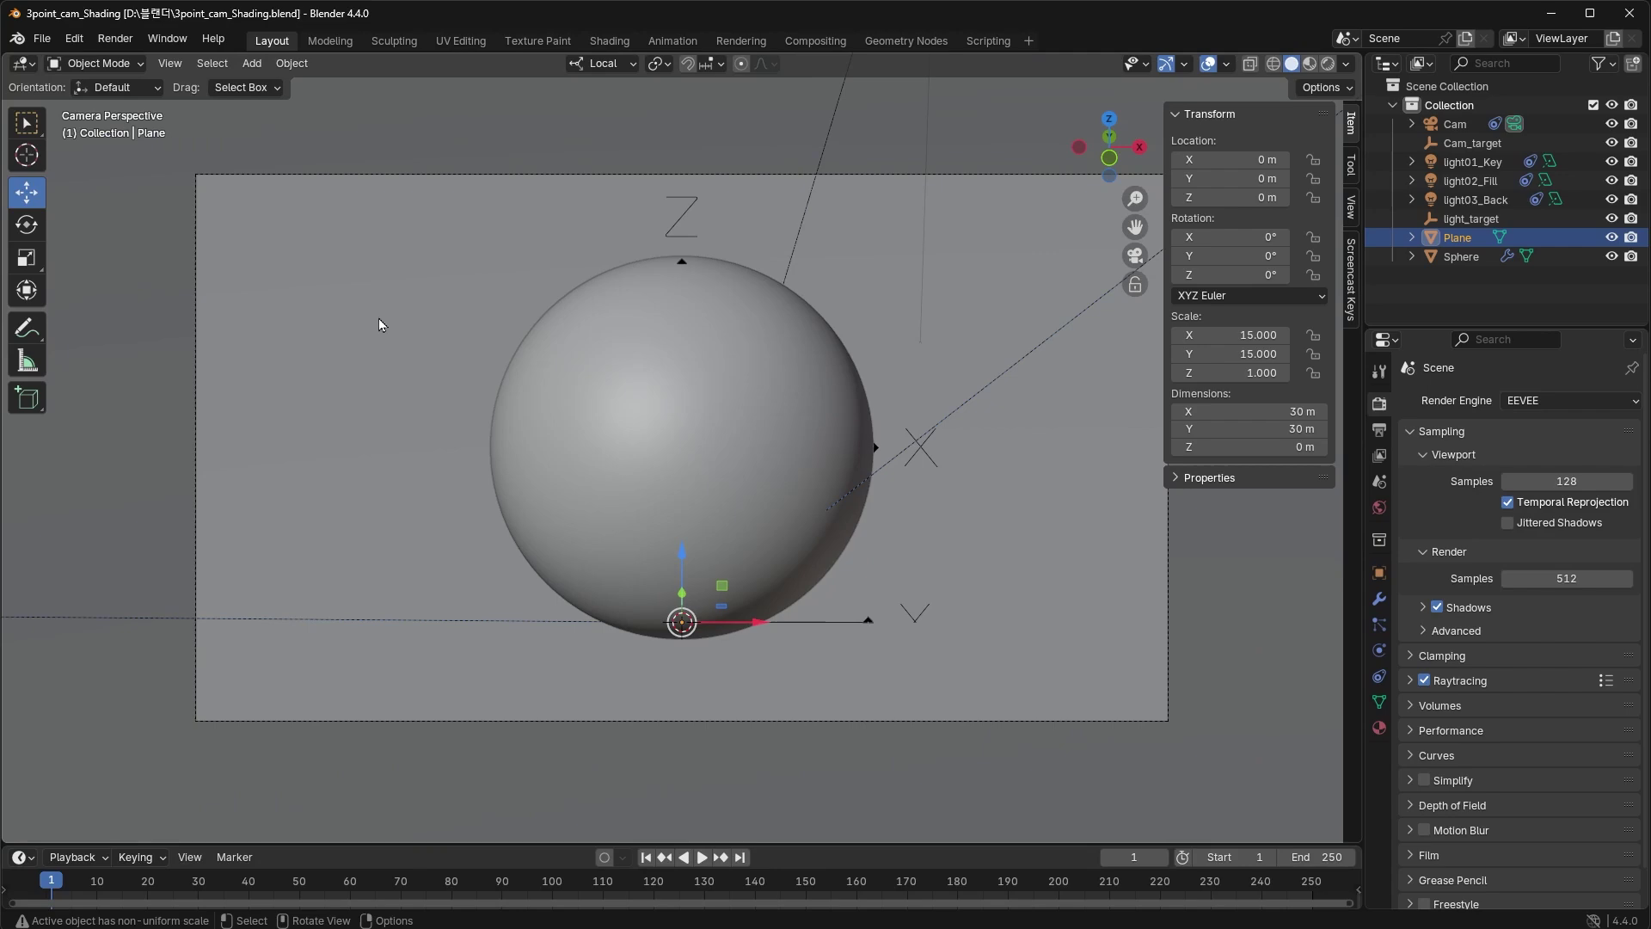
# - Switch to Quad View and move the camera back about 2.2 m along Y
pyautogui.press('ctrl+alt+q')
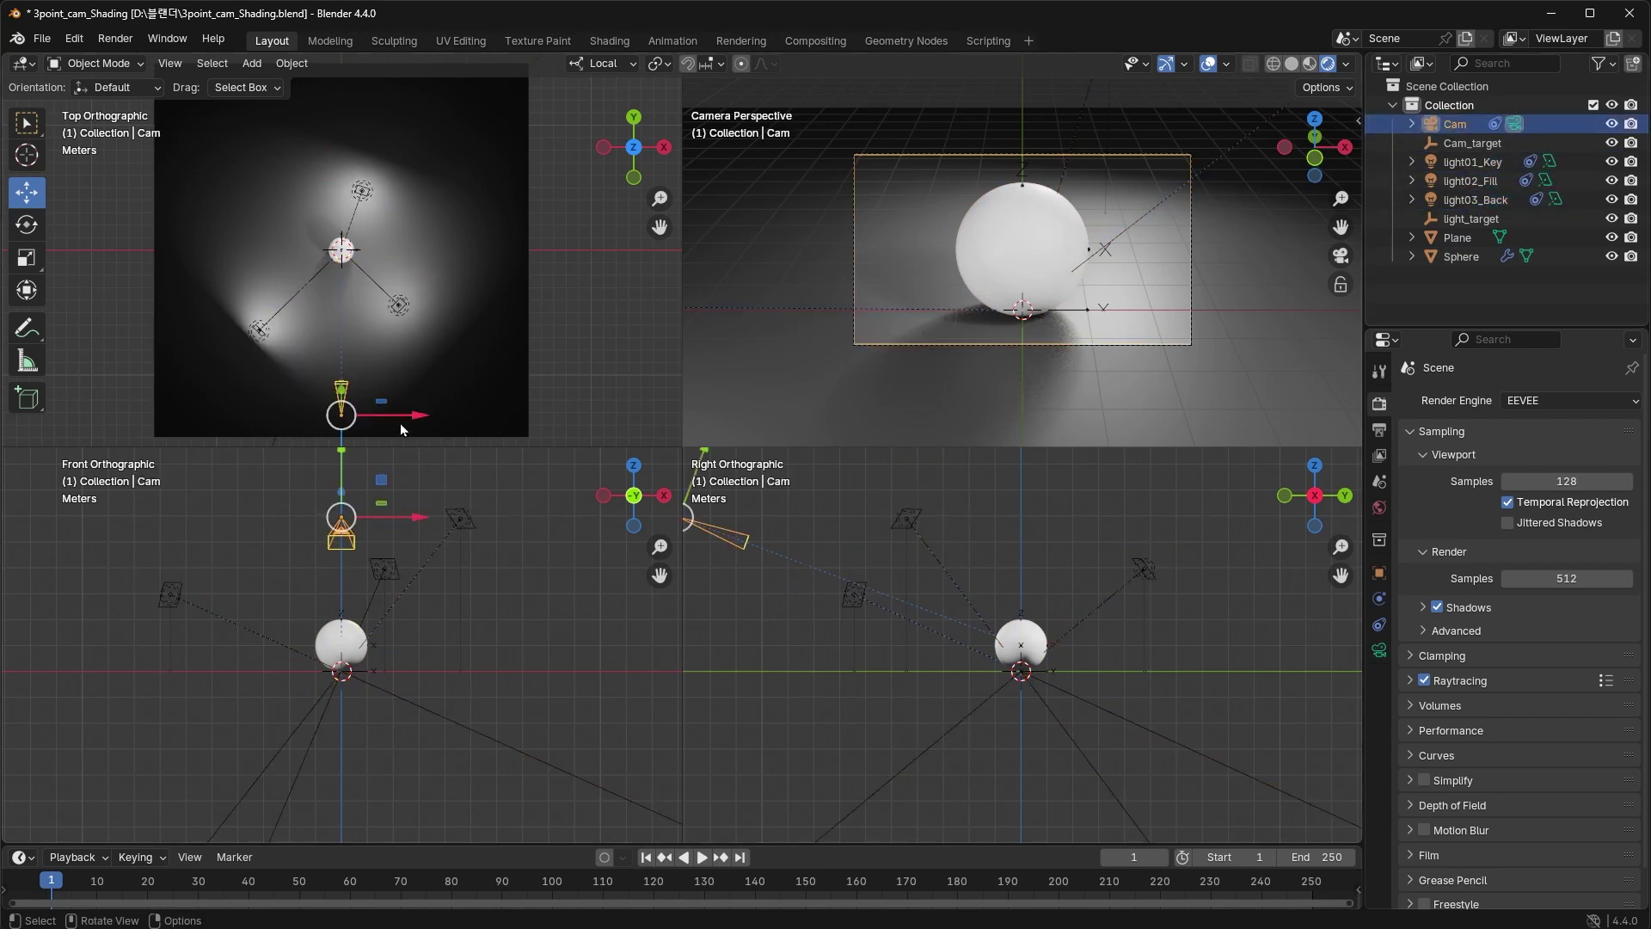
pyautogui.press('g')
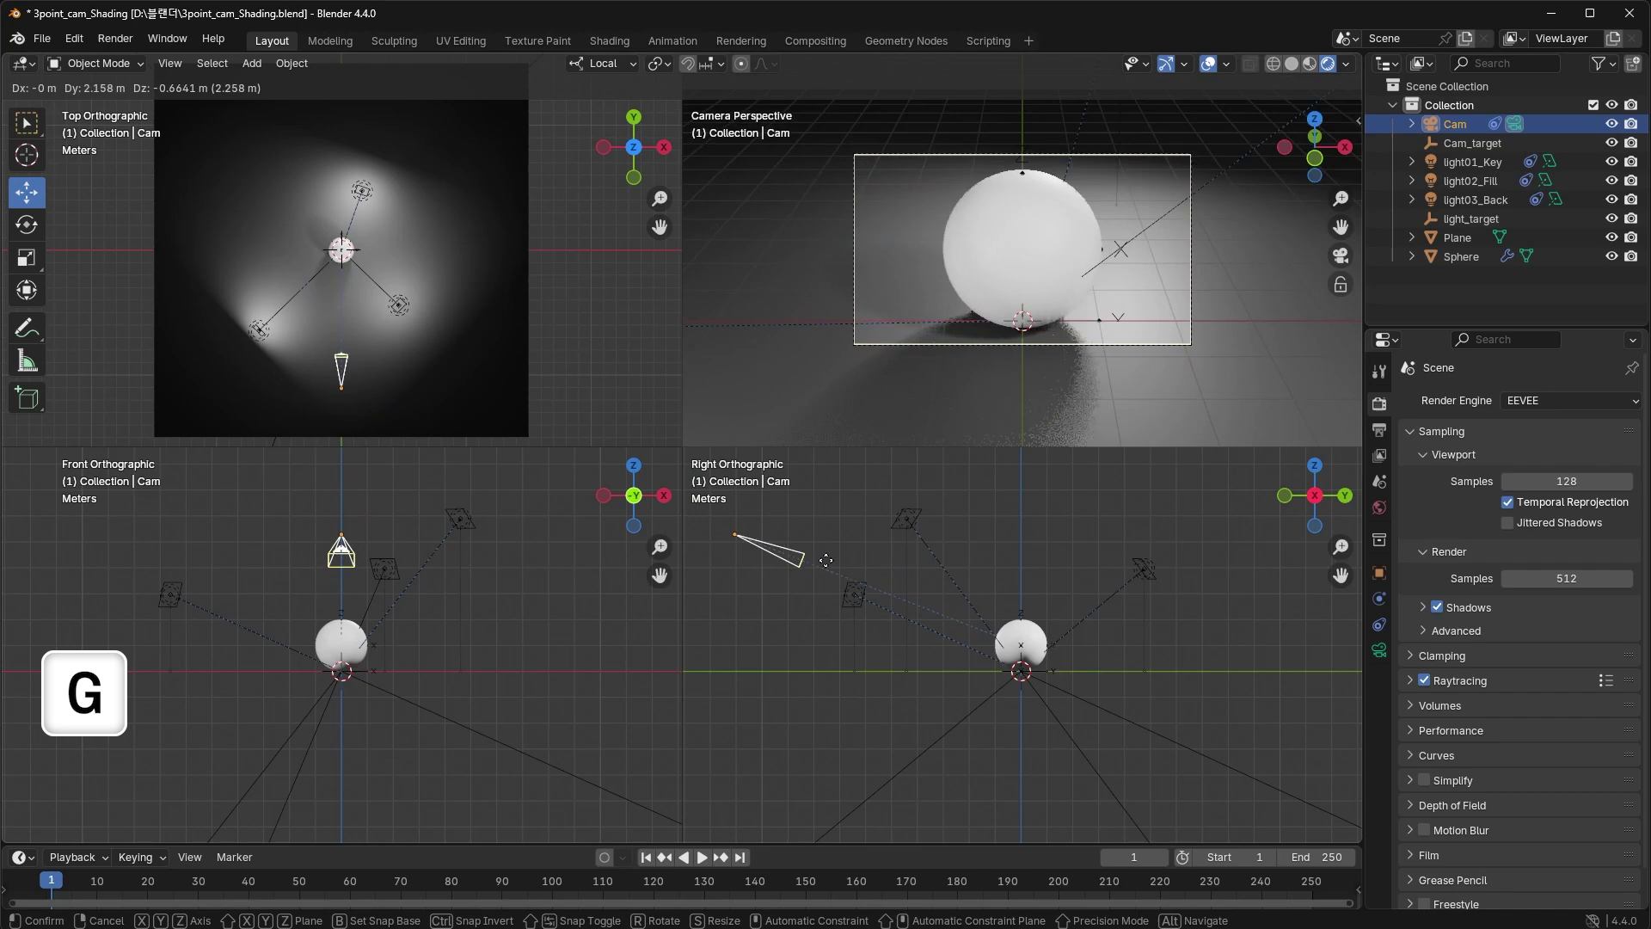
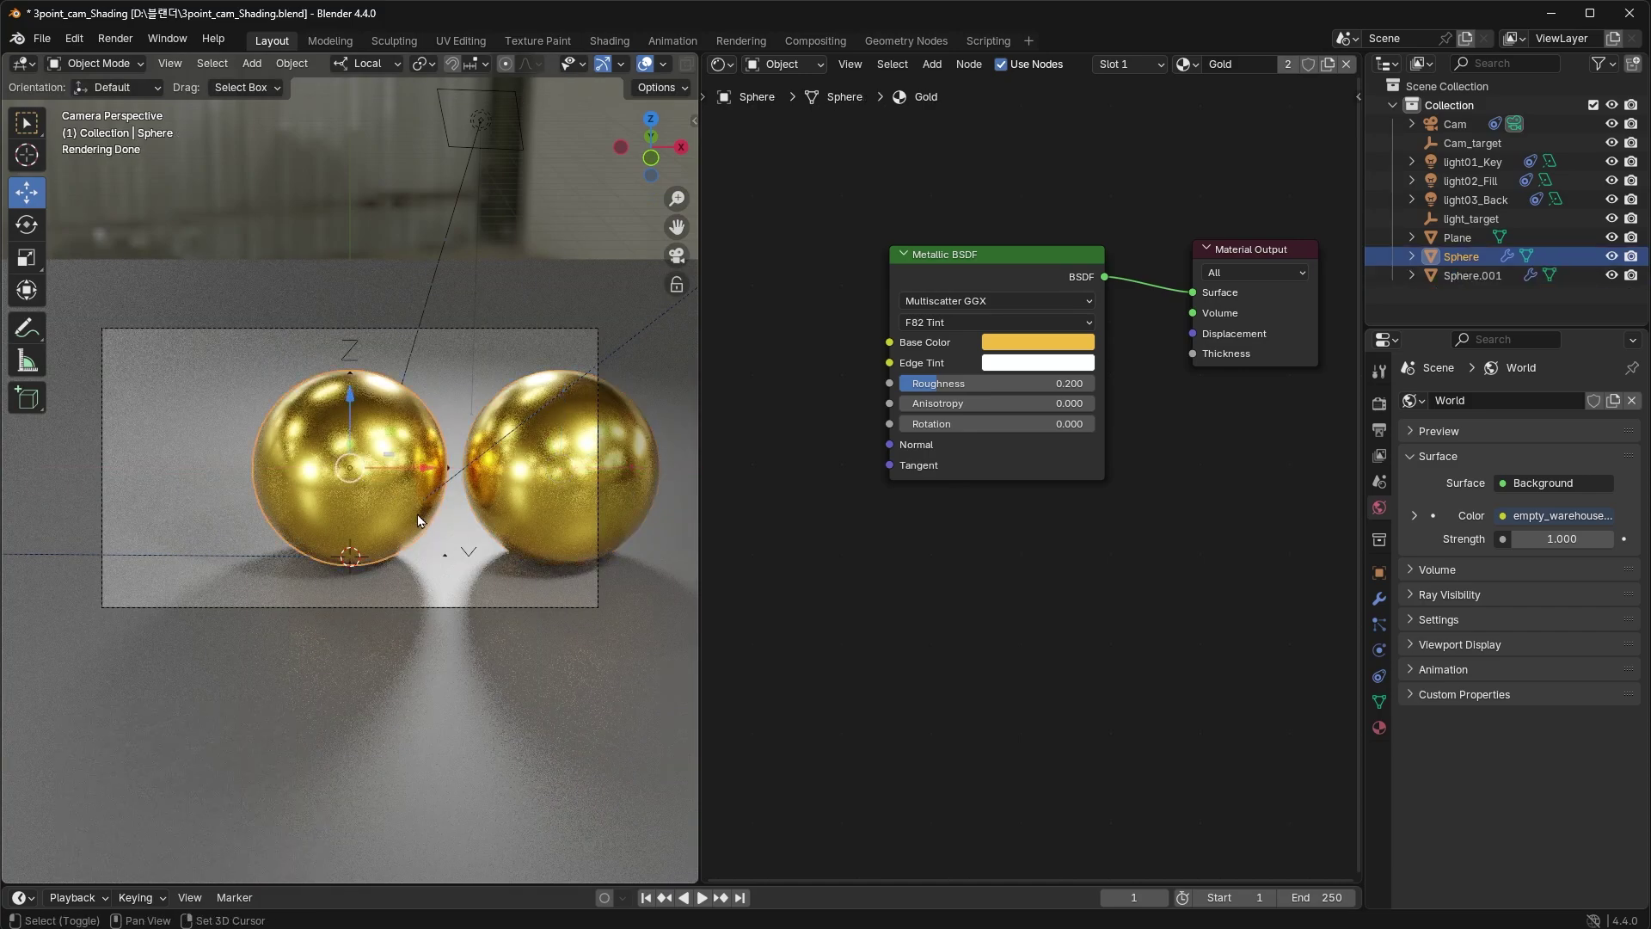
# - Duplicate the sphere and render the final silver, gold and copper image with F12
pyautogui.press('shift+d')
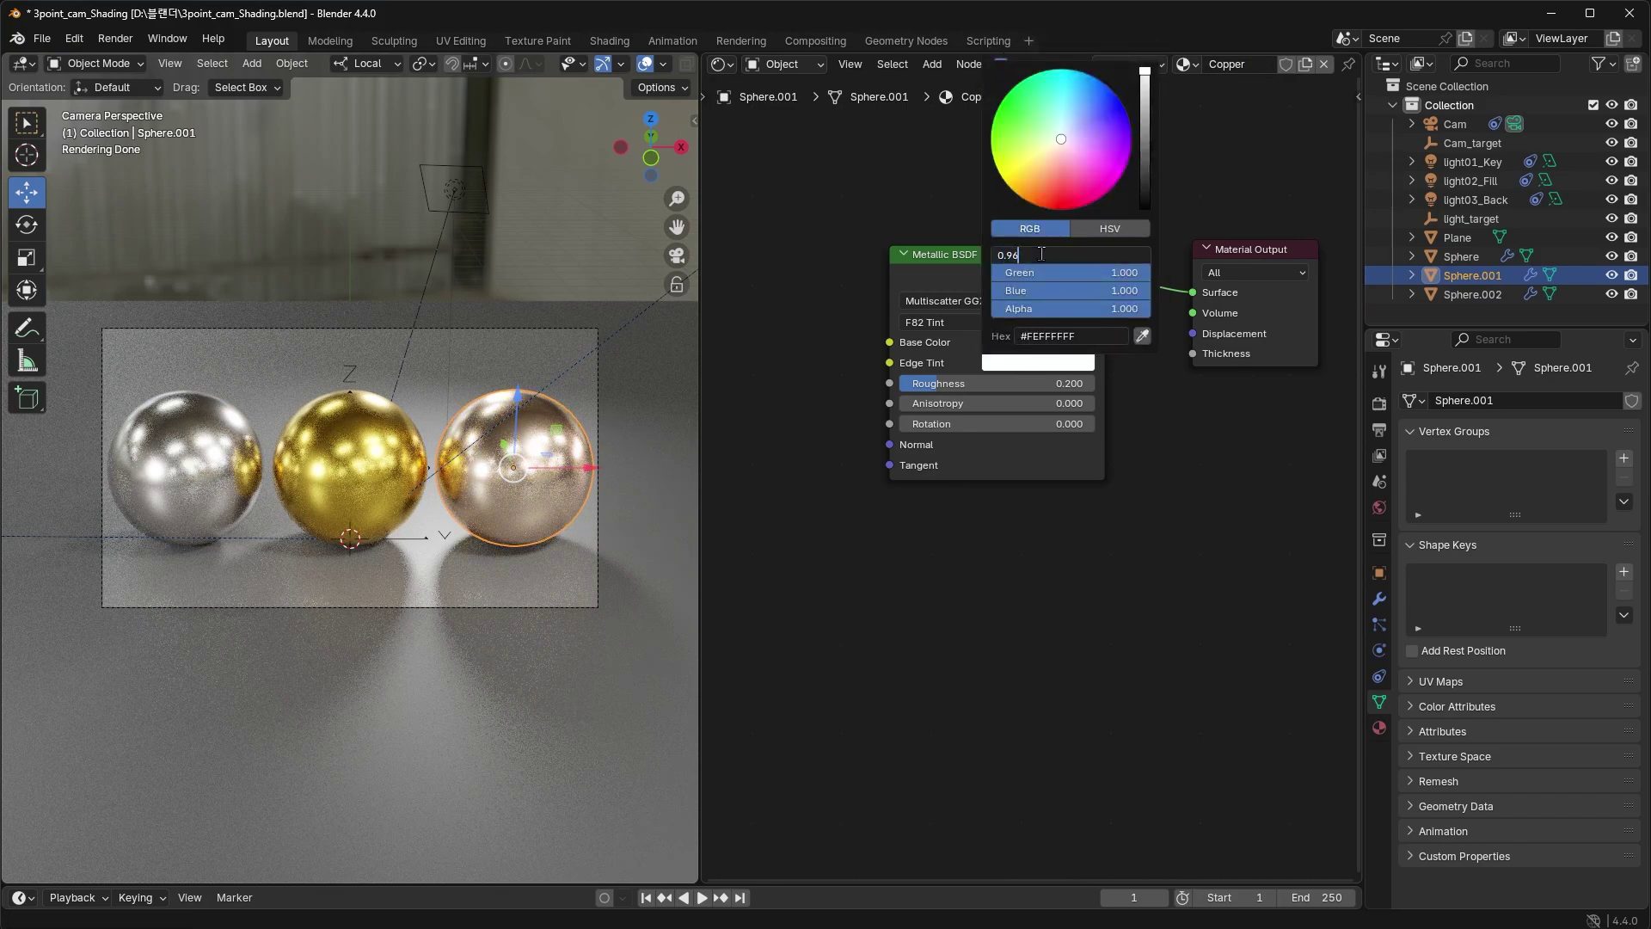
pyautogui.press('F12')
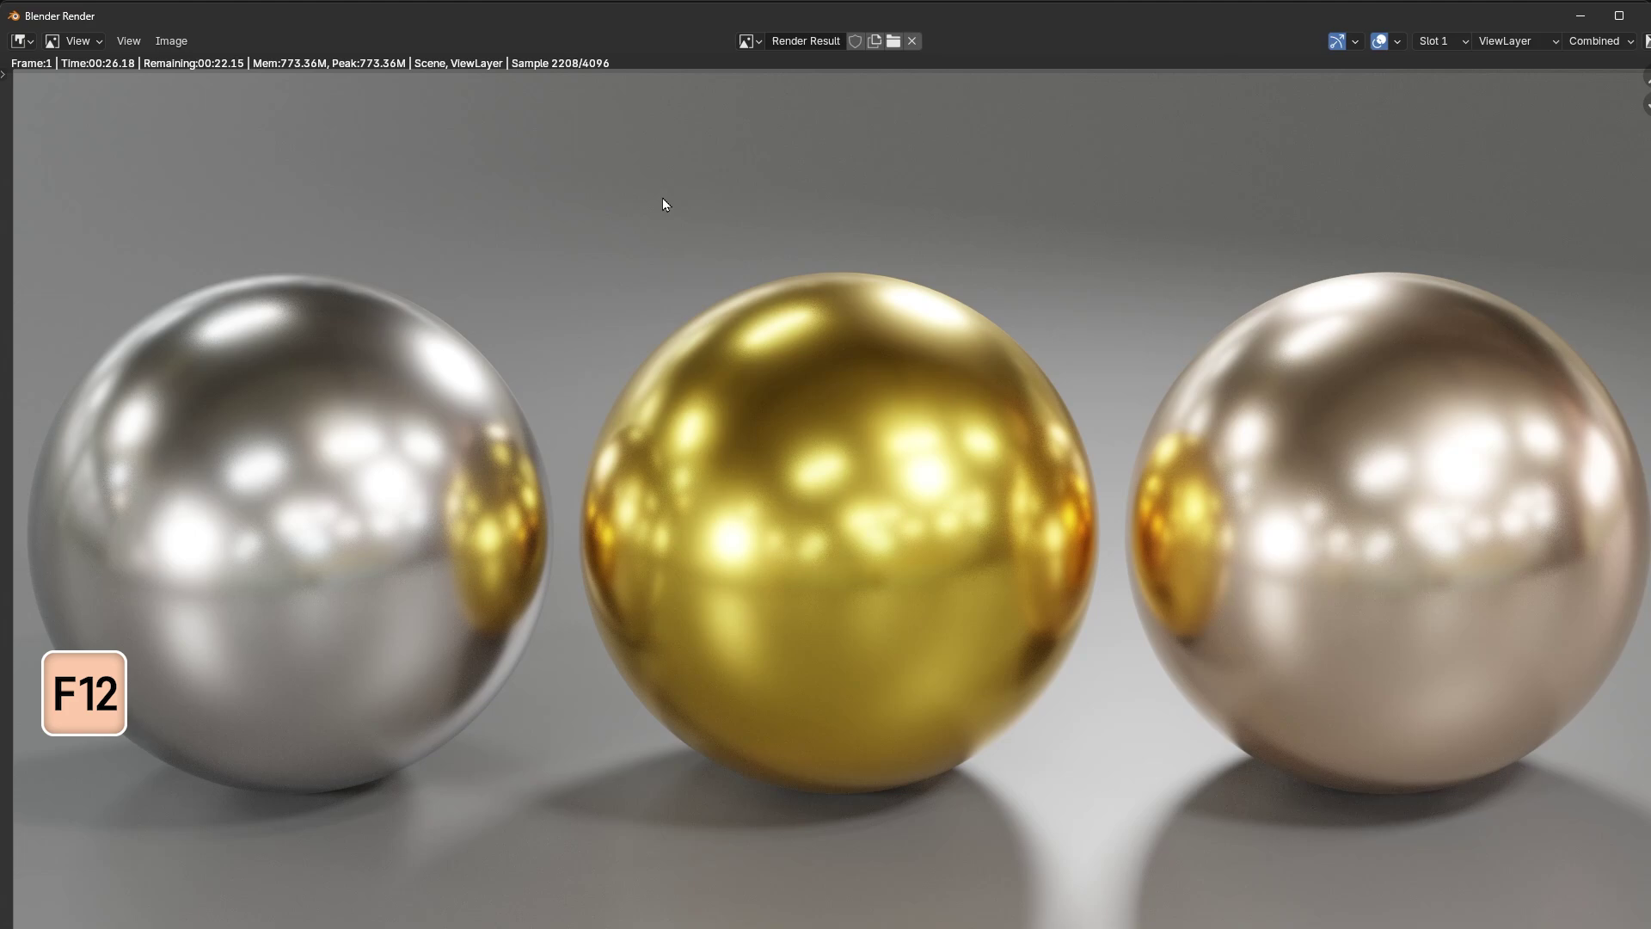